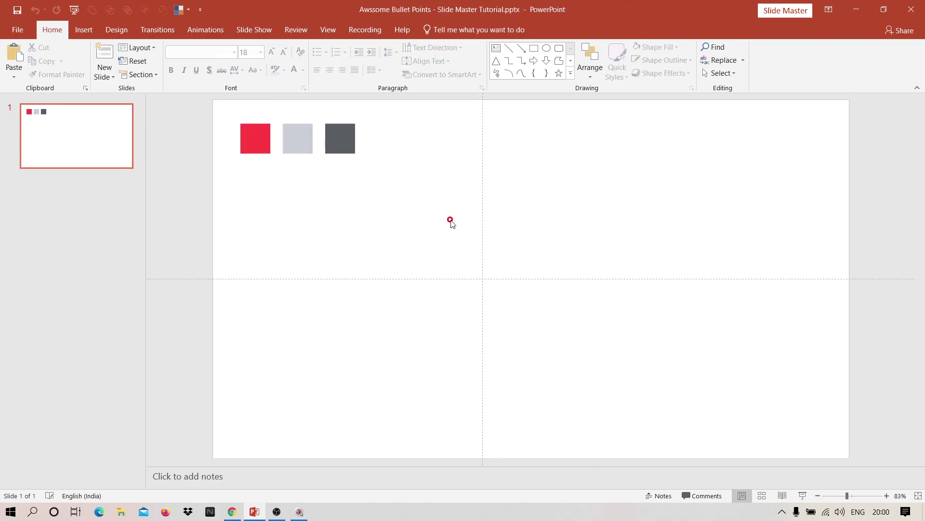
Step: Fill the slide background with the light grey sampled from the middle swatch via Format Background
right_click(455, 224)
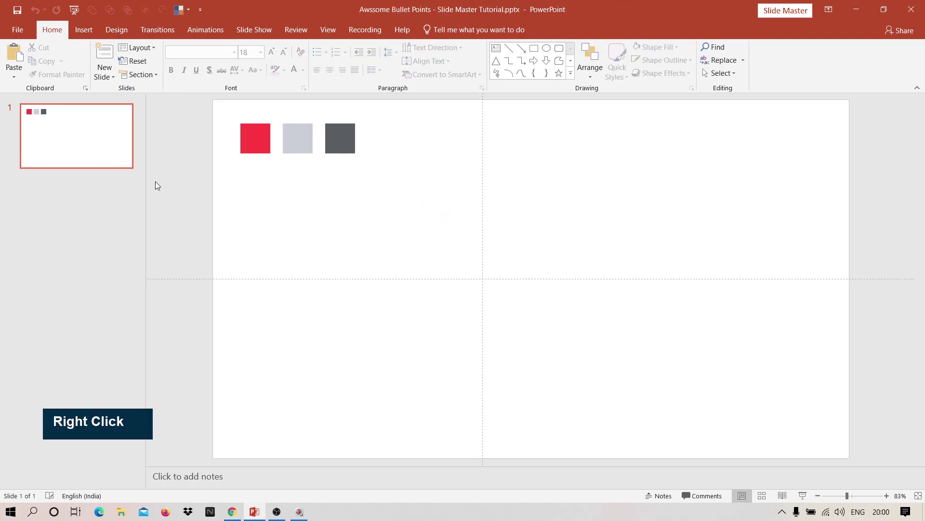
right_click(393, 213)
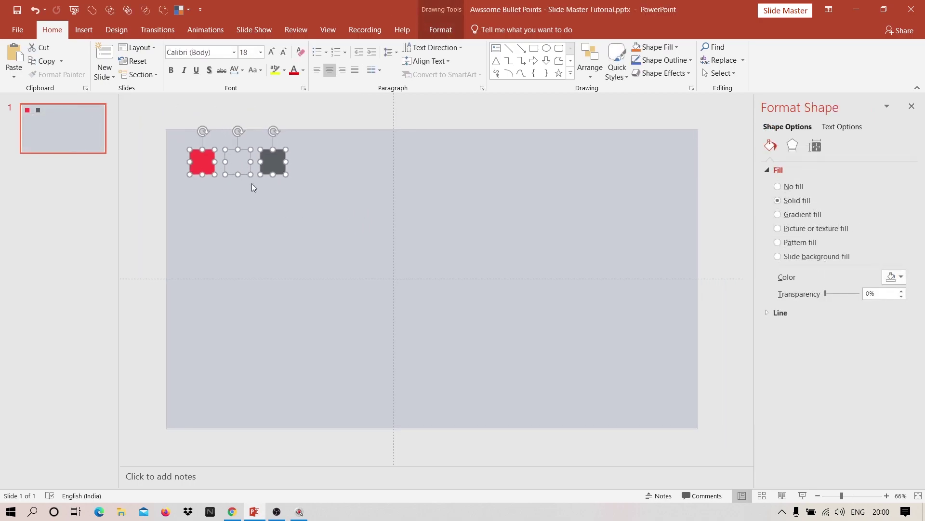
Step: Fill the rectangle with the red swatch colour and size it 1.5 cm tall by 0.3 cm wide
scroll("down", 3)
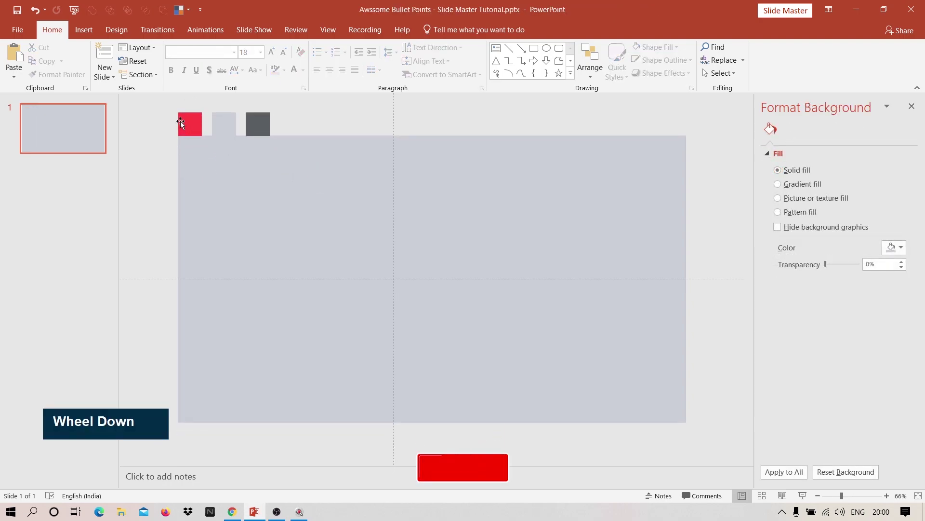
right_click(193, 131)
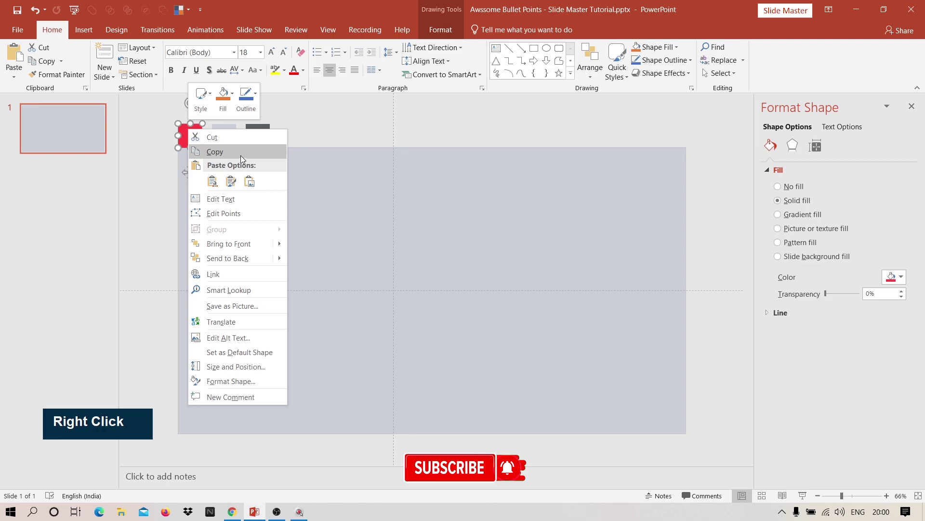
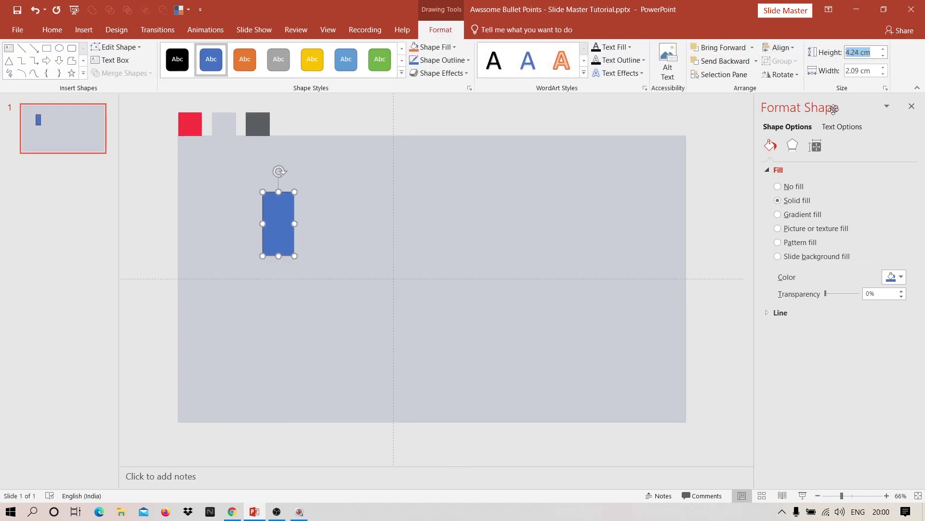
key("1")
type("., 1")
key("5")
key("Tab")
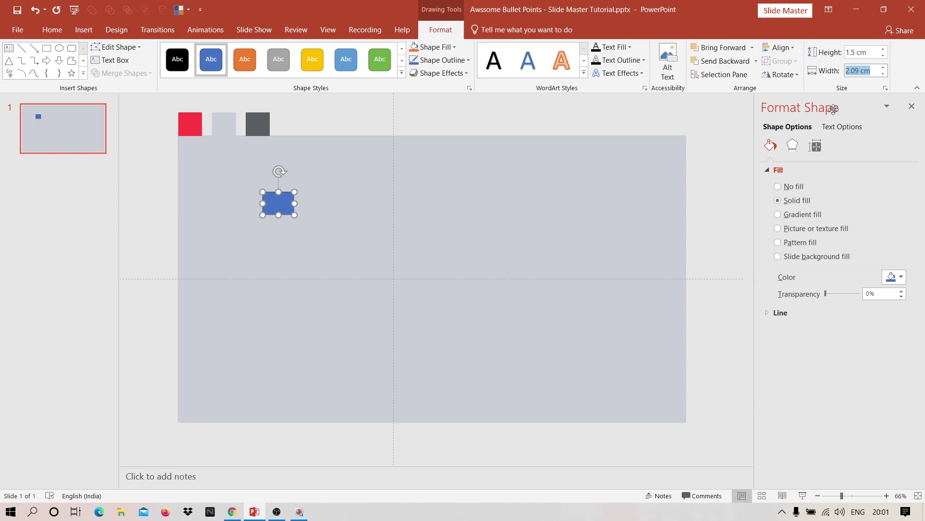
key("0")
key(".")
key("3")
key("Return")
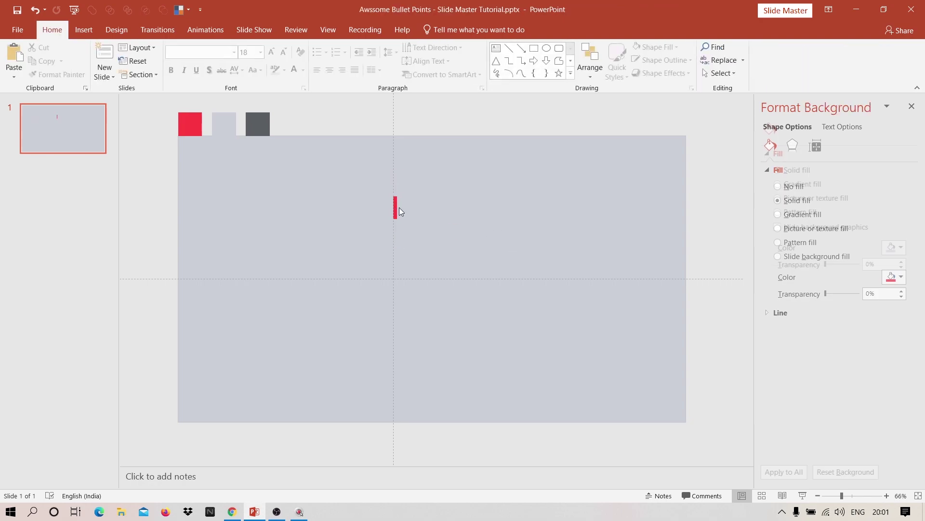
Step: Duplicate the red bar into five copies and align them into an evenly spaced centred column
key("ctrl+d")
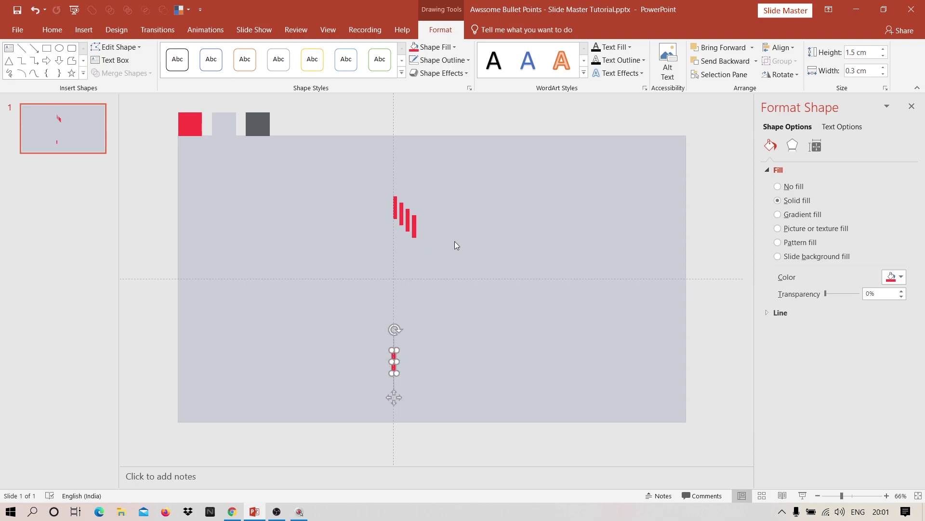
left_click(487, 262)
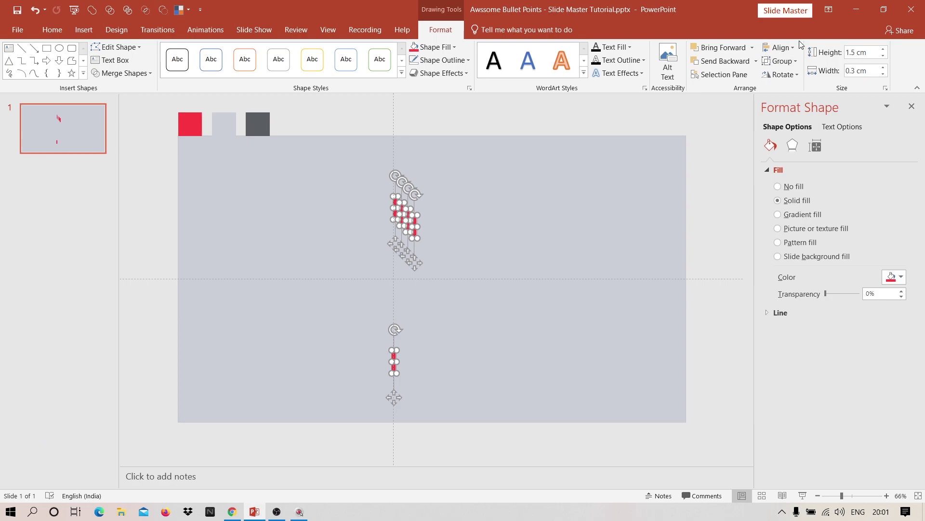
double_click(796, 47)
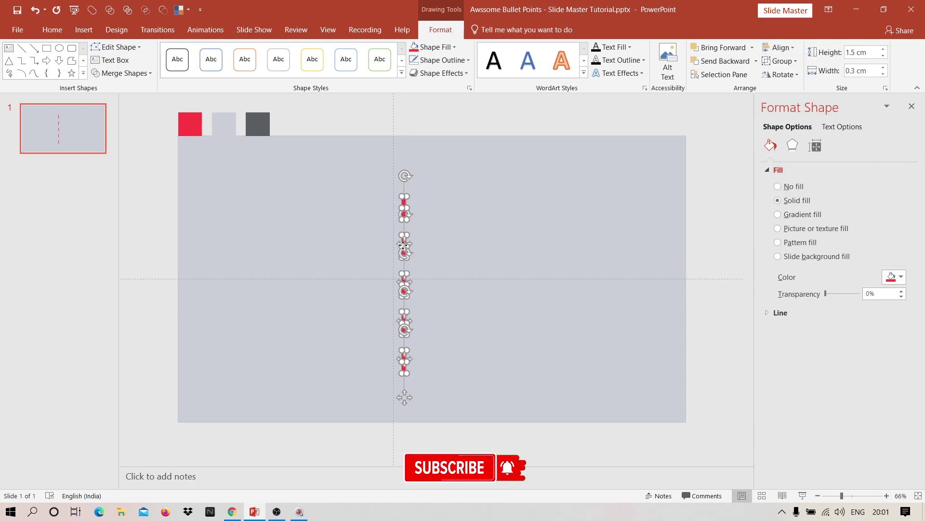
Step: Group the five selected red bars into one dashed column
right_click(404, 246)
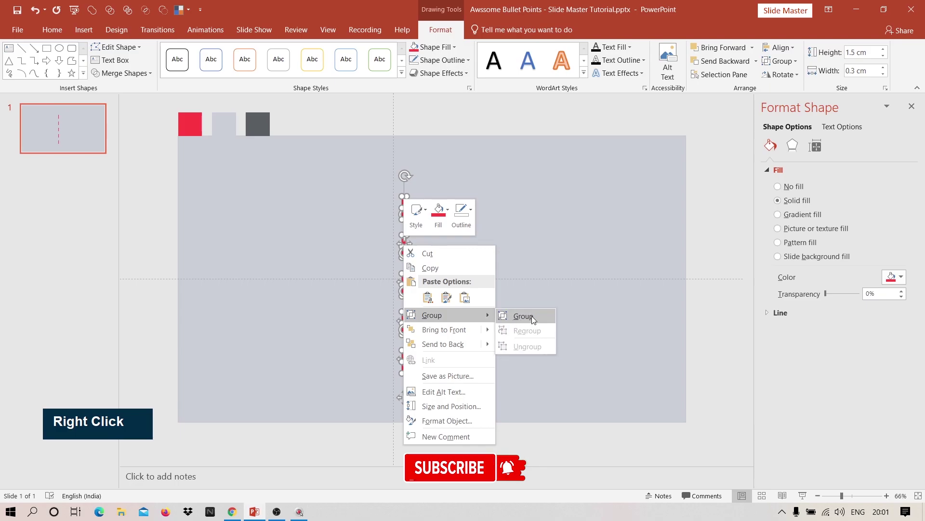
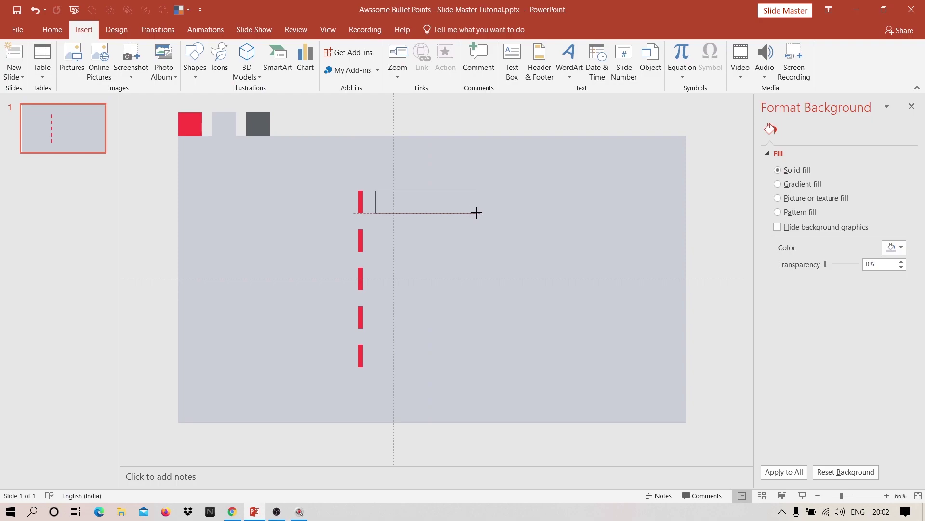
Step: Write 'Bullet Point 1' in the text box beside the top red bar
key("shift+b")
key("u")
key("e")
key("t")
key("space")
key("shift+p")
key("o")
type("N, I")
key("t")
key("space")
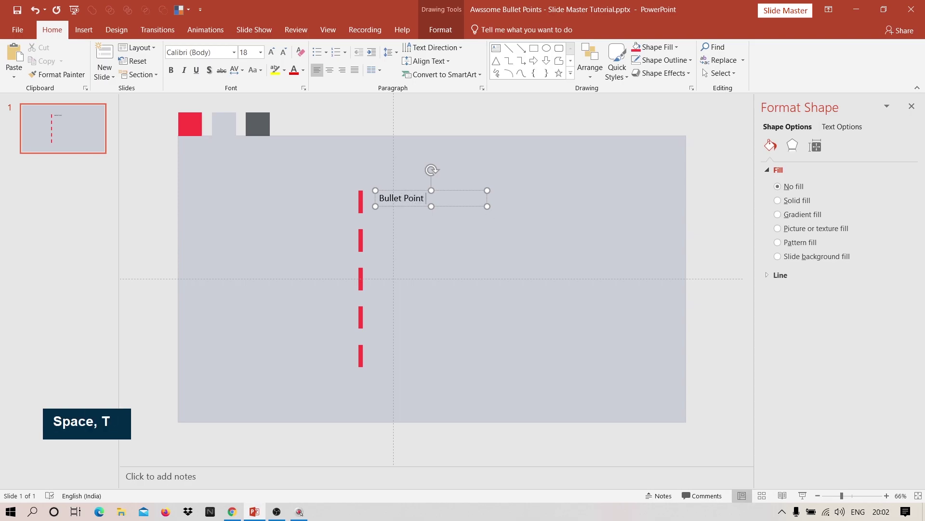
key("1")
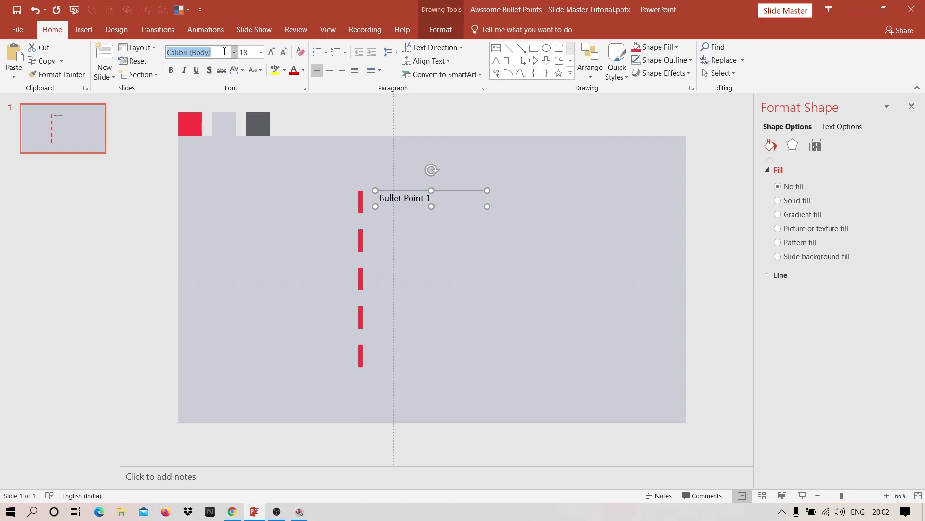
Step: Set the label to Montserrat SemiBold and capitalize each word of 'Bullet Point 1'
key("m")
key("o")
type("O, M")
key("n")
key("t")
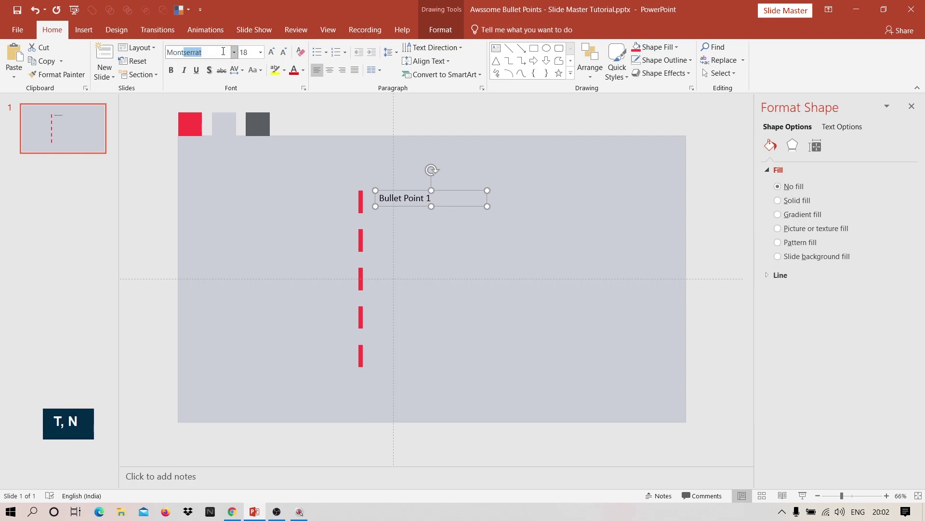
key("Right")
key("space")
key("s")
key("Return")
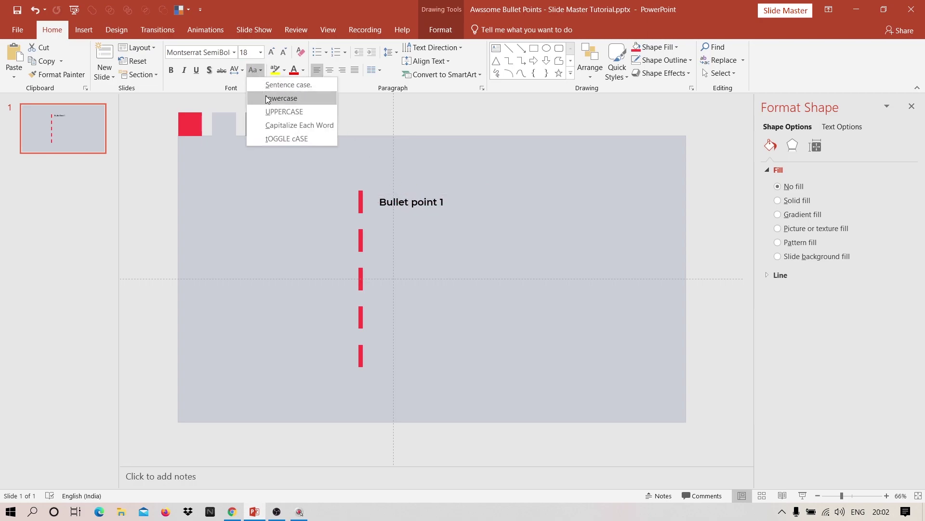
double_click(237, 74)
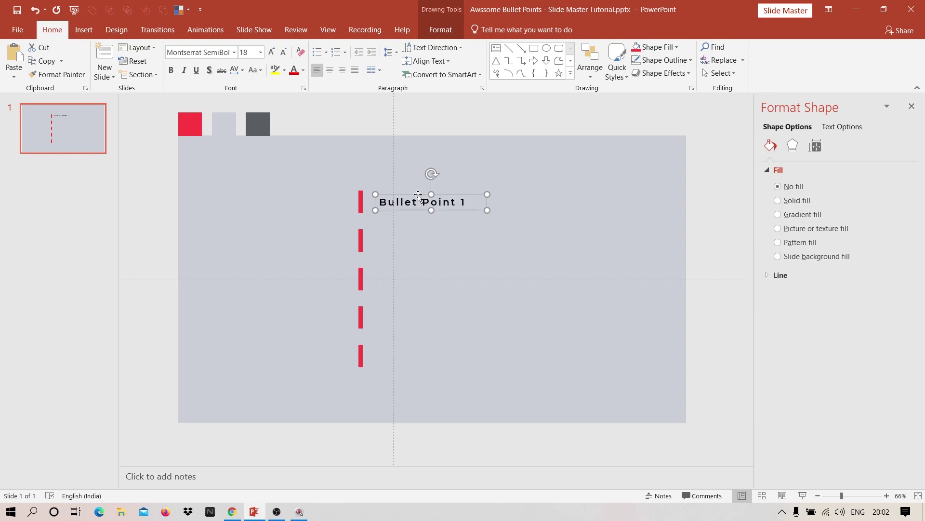
Step: Duplicate the Bullet Point 1 text box for the second red bar
key("ctrl+d")
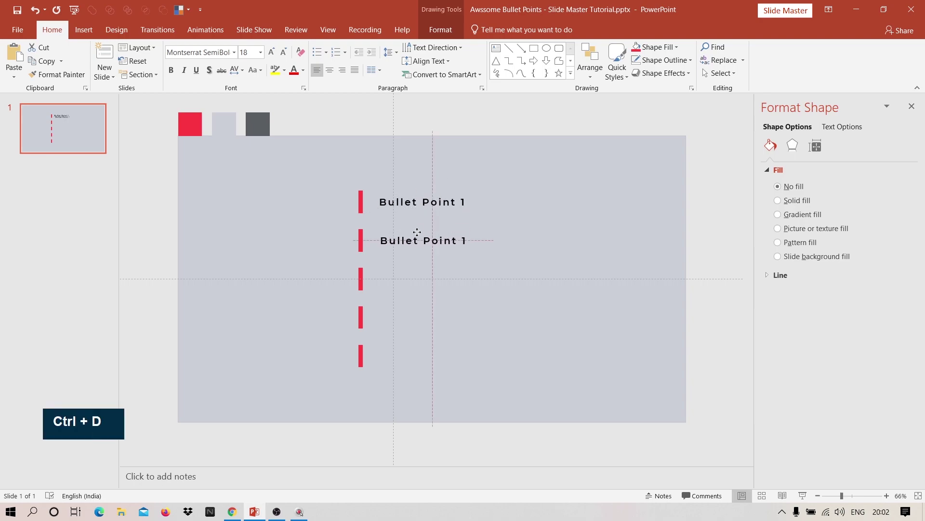
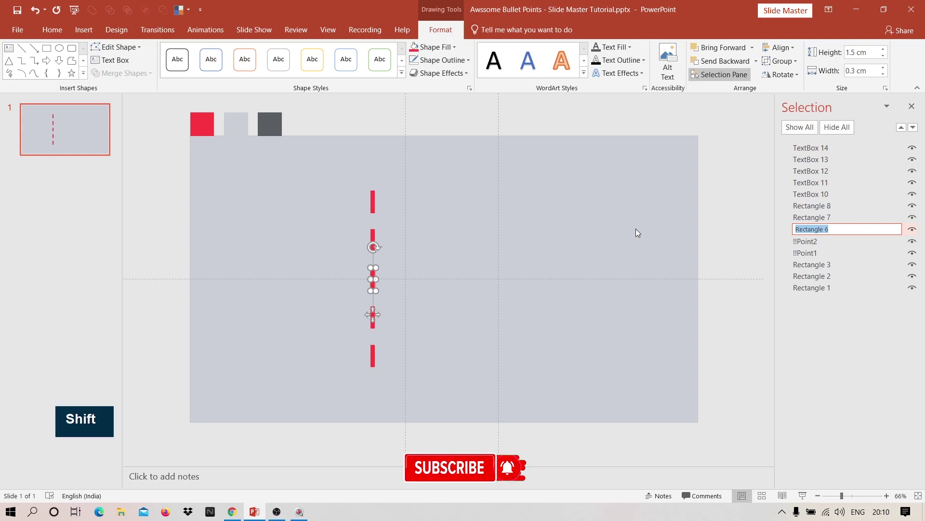
Step: Rename the third, fourth and fifth bars !!Point3, !!Point4 and !!Point5 in the Selection Pane
key("shift+1")
key("shift+p")
key("o")
key("i")
key("n")
key("t")
key("3")
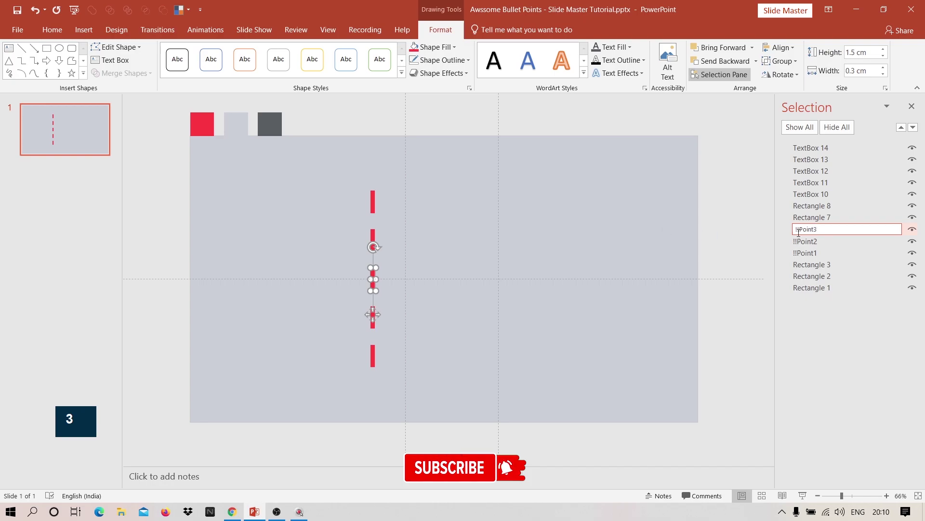
key("ctrl+c")
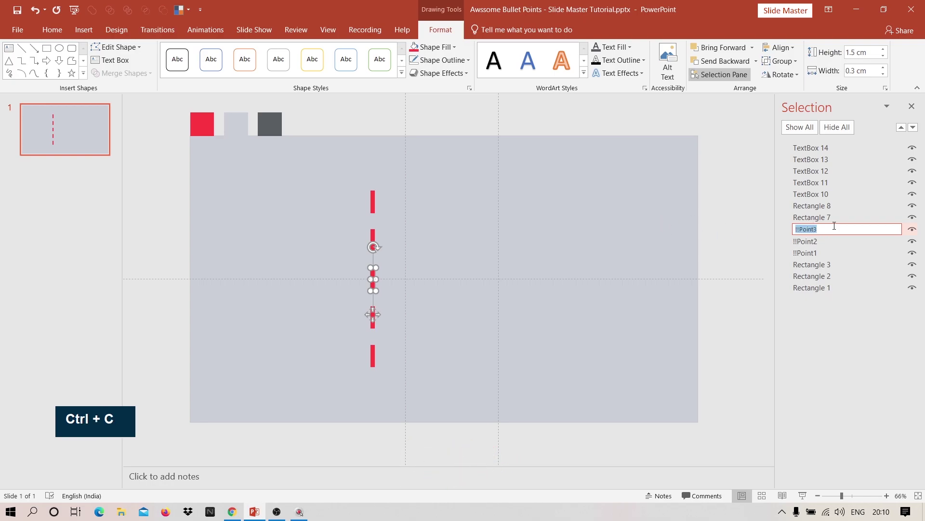
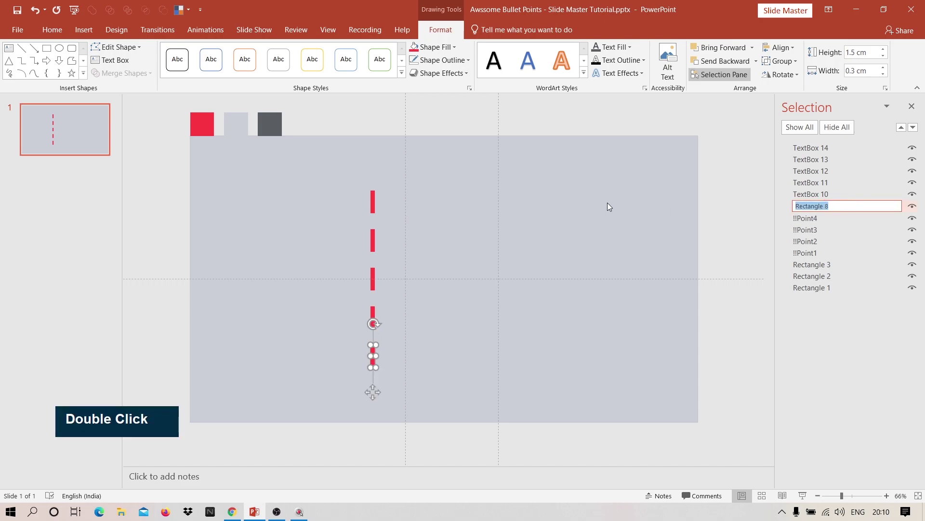
key("ctrl+v")
key("BackSpace")
key("5")
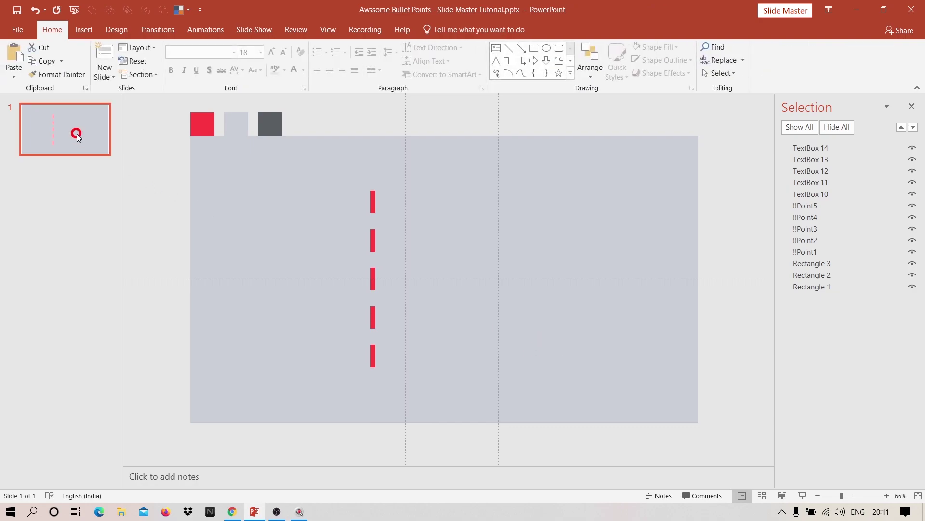
Step: Duplicate the dashed-bar slide into six copies in the deck
right_click(81, 137)
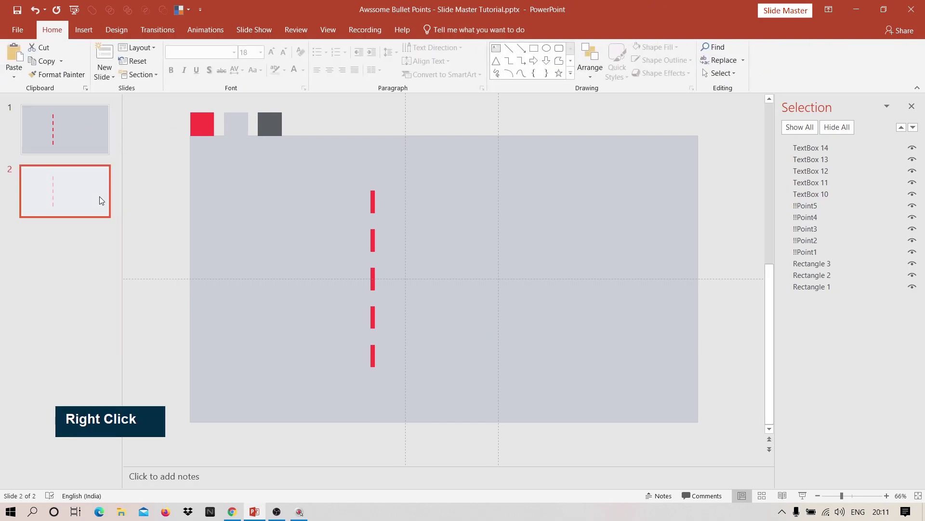
key("ctrl+d")
key("ctrl+d")
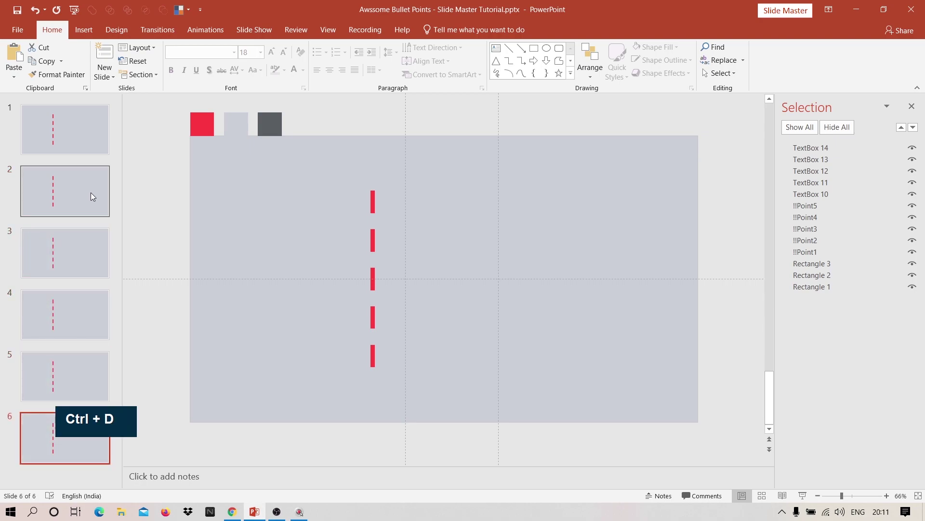
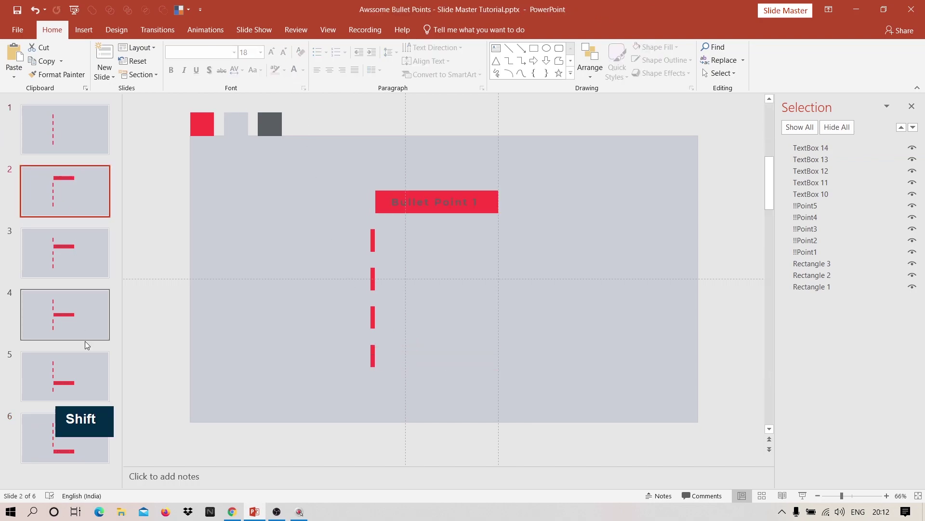
Step: Apply a 0.50-second Morph transition to slides 2 through 6
left_click(50, 457)
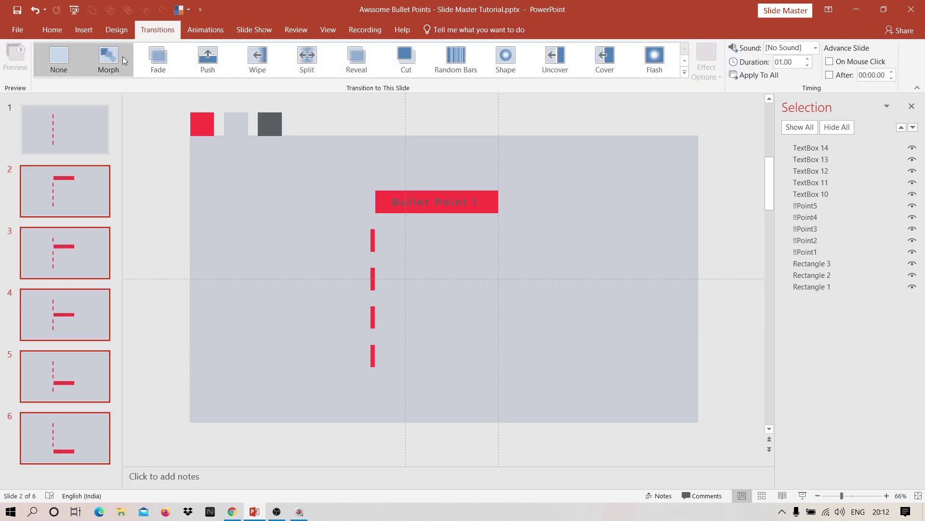
double_click(813, 69)
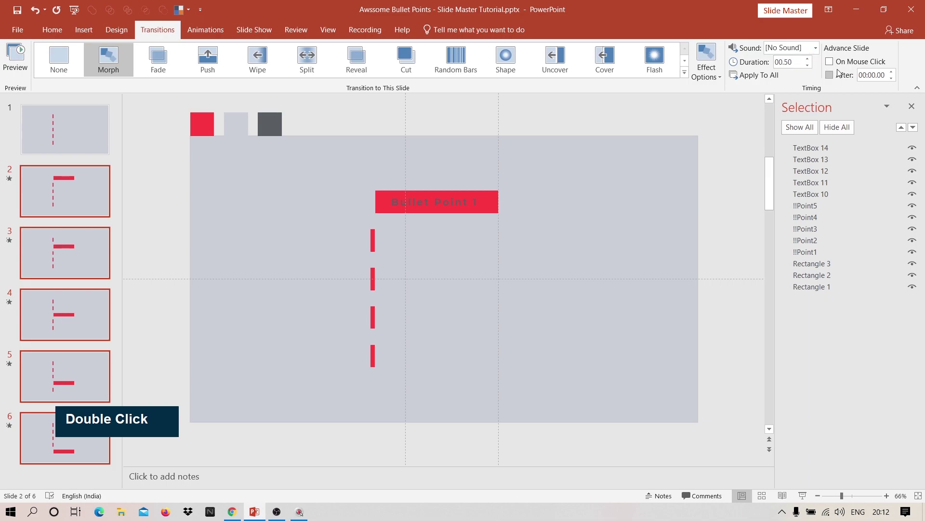